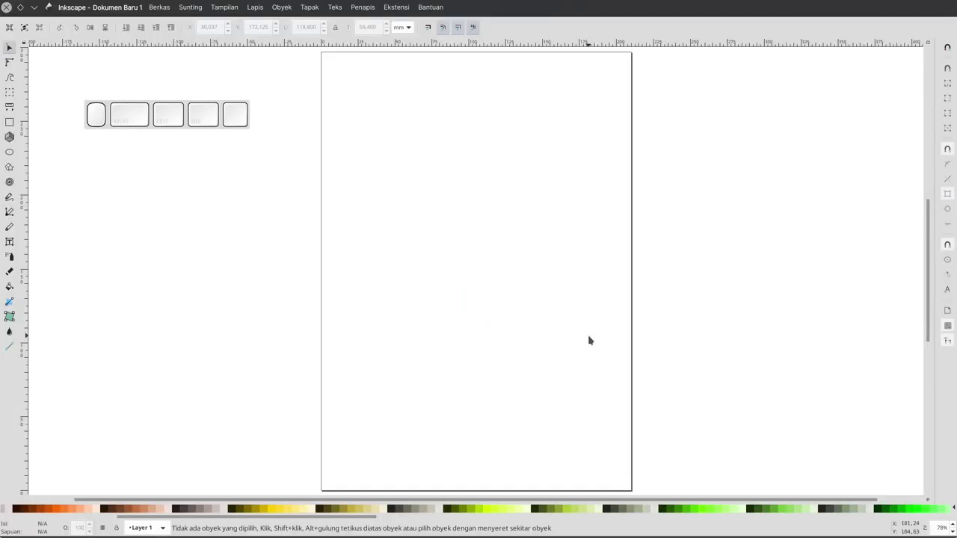
Draw a dark purple rectangle and make its fill a linear gradient fading to transparent.
left_click(943, 24)
left_click(943, 24)
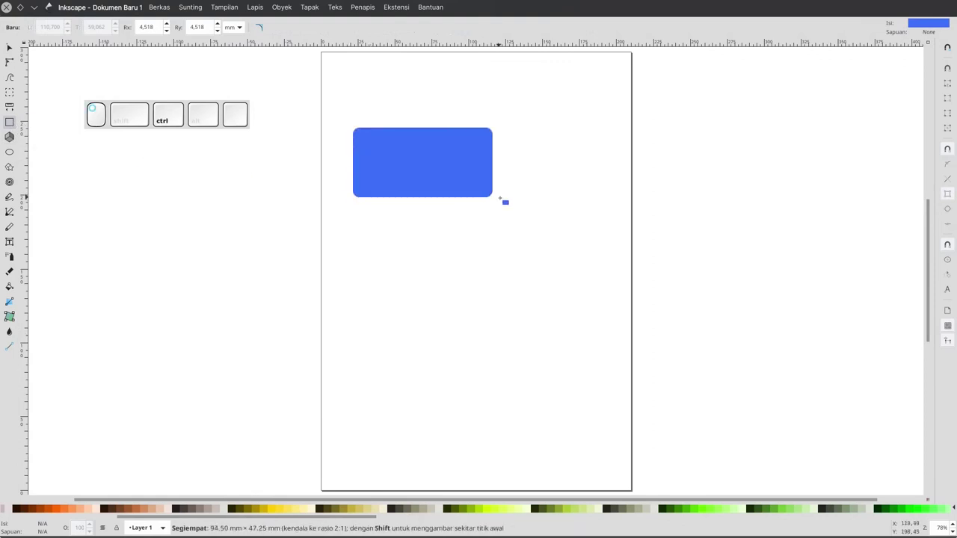
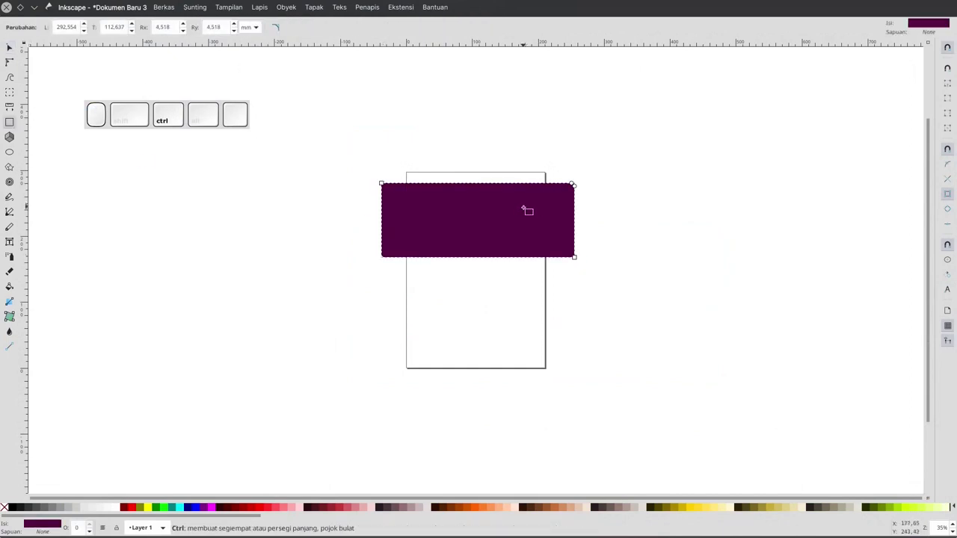
key("ctrl+shift+f")
left_click(772, 88)
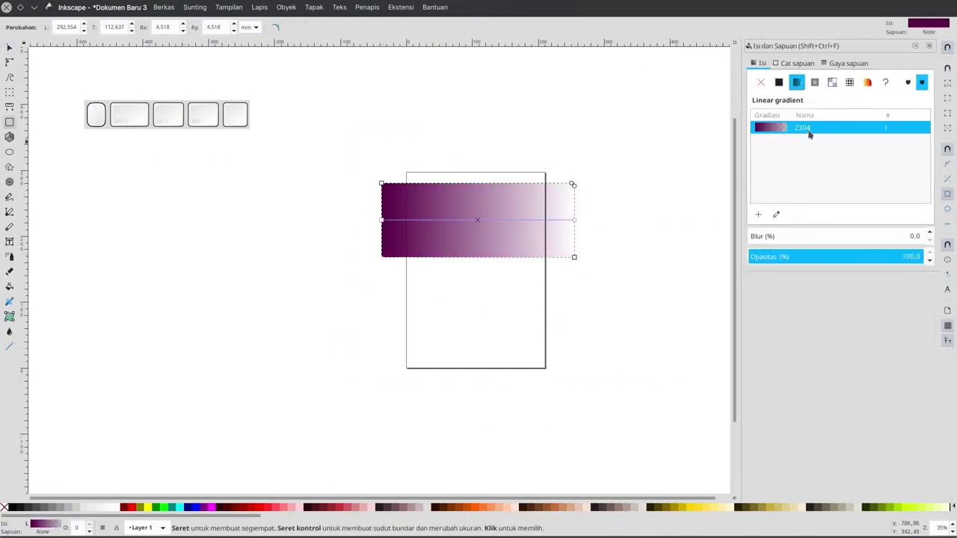